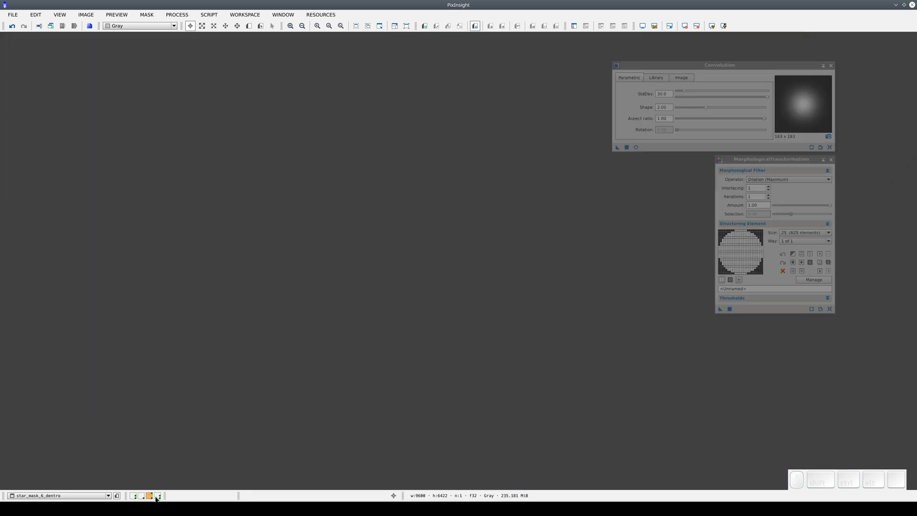
- Show the workspace containing the H galaxy image via the status-bar workspace selector
{"action": "left_click", "coordinate": [163, 493]}
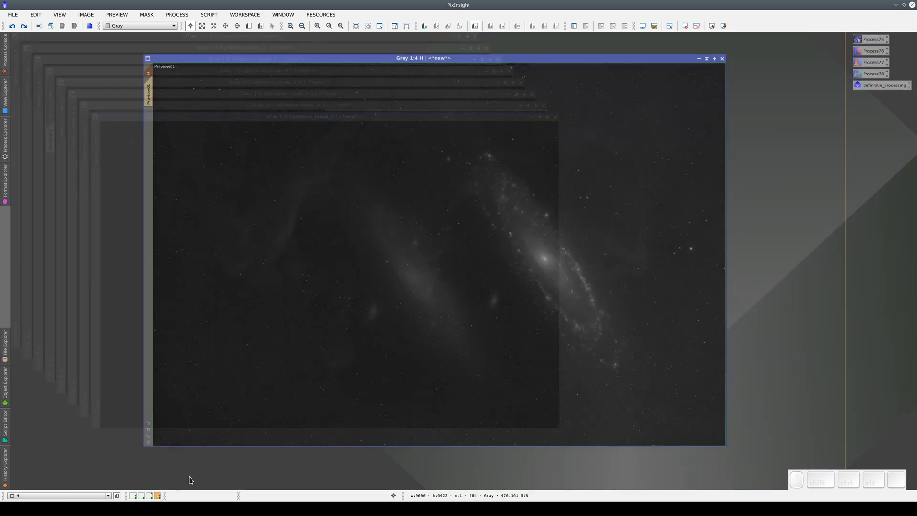
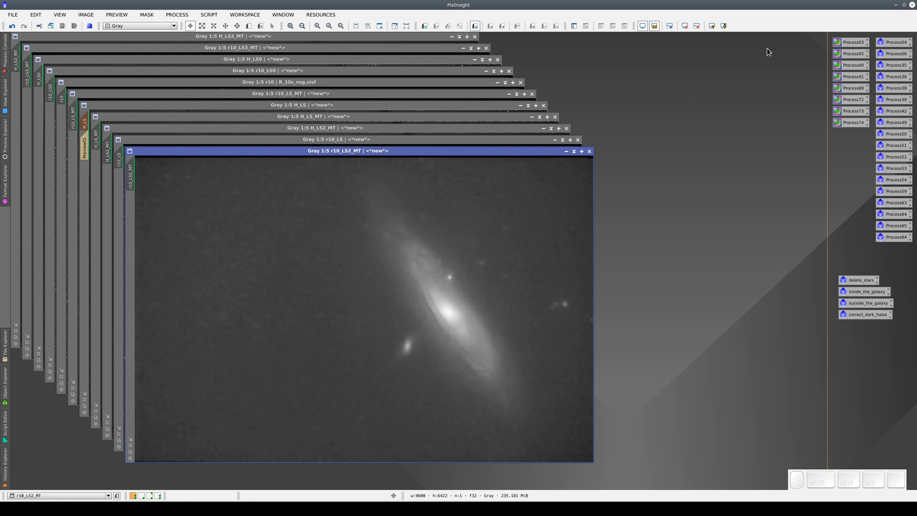
{"action": "left_click_drag", "start_coordinate": [806, 37], "coordinate": [904, 258]}
{"action": "left_click", "coordinate": [903, 257]}
{"action": "left_click", "coordinate": [901, 237]}
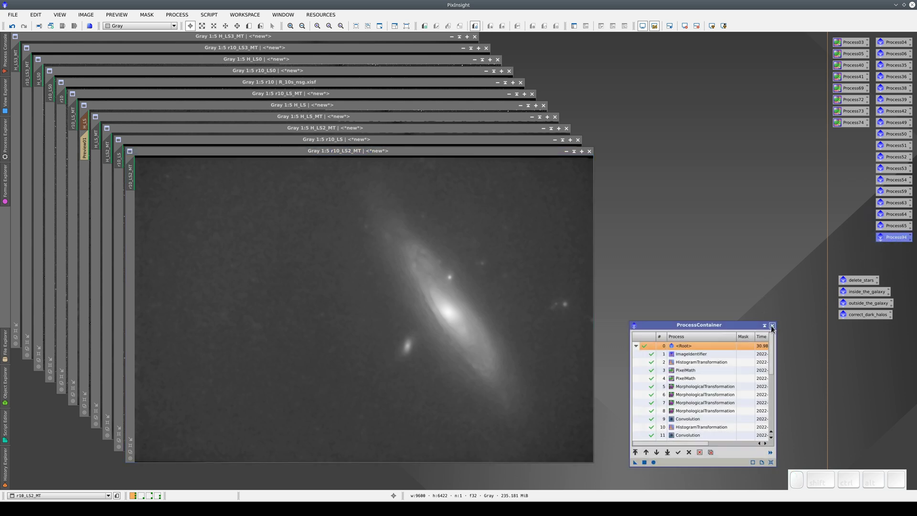
{"action": "left_click", "coordinate": [773, 328]}
{"action": "left_click_drag", "start_coordinate": [818, 262], "coordinate": [904, 339]}
{"action": "left_click", "coordinate": [876, 342]}
{"action": "left_click", "coordinate": [870, 318]}
{"action": "left_click", "coordinate": [871, 304]}
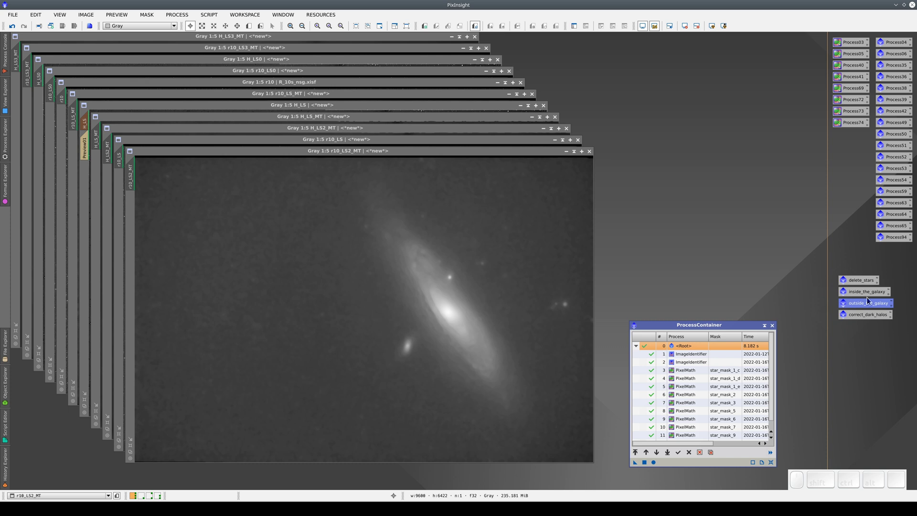
{"action": "left_click", "coordinate": [865, 291]}
{"action": "left_click", "coordinate": [862, 281]}
{"action": "left_click", "coordinate": [773, 325]}
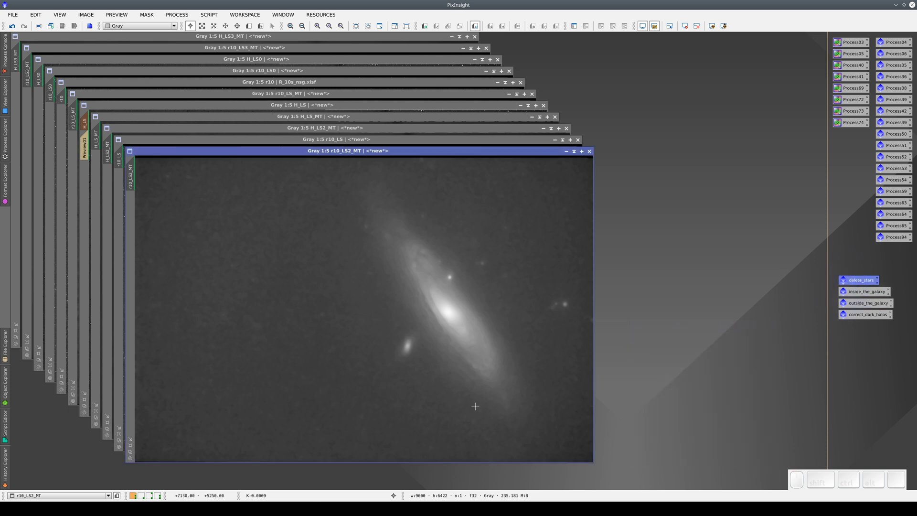
- Load the History Explorer for the star_mask_6_dentro and star_mask_5_dentro masks
{"action": "left_click", "coordinate": [145, 495]}
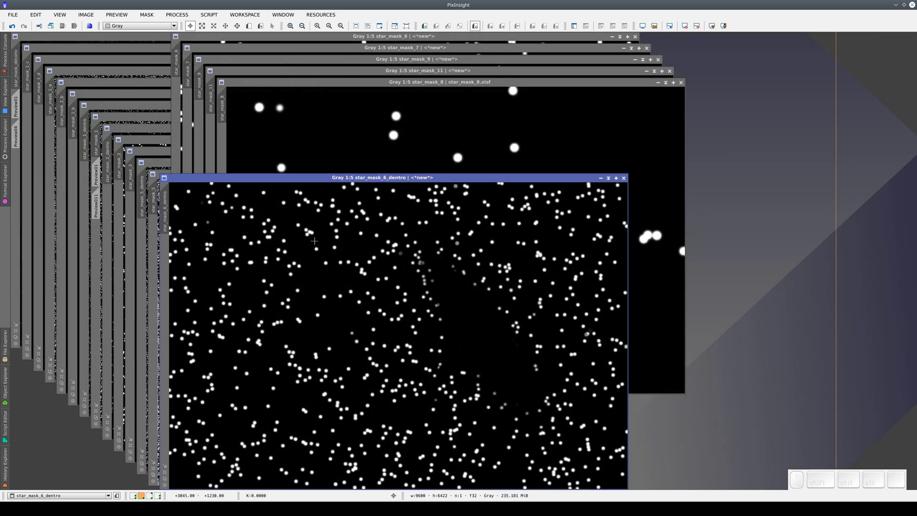
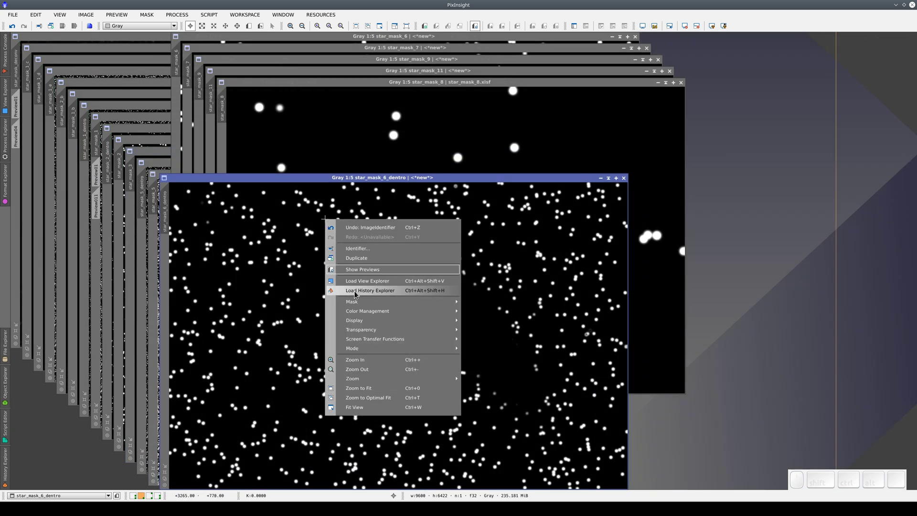
{"action": "left_click", "coordinate": [357, 293]}
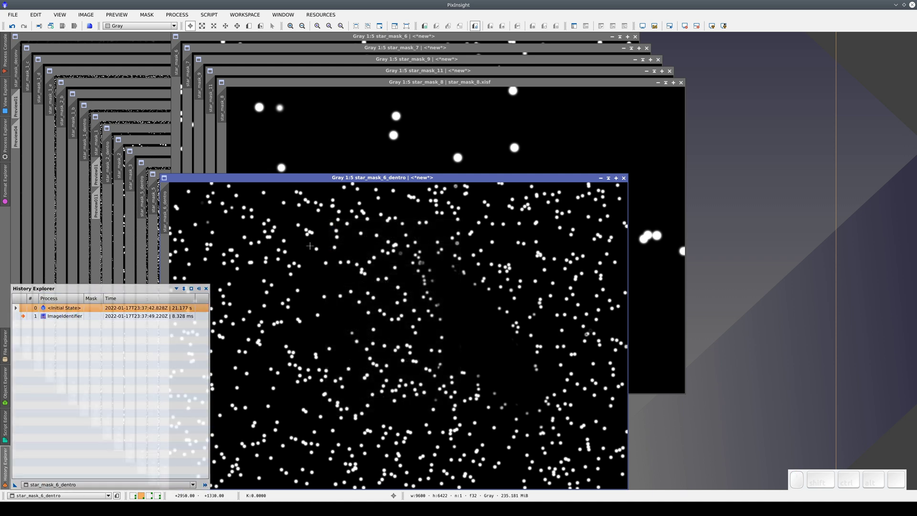
{"action": "left_click", "coordinate": [160, 168]}
{"action": "right_click", "coordinate": [248, 215]}
{"action": "left_click", "coordinate": [284, 284]}
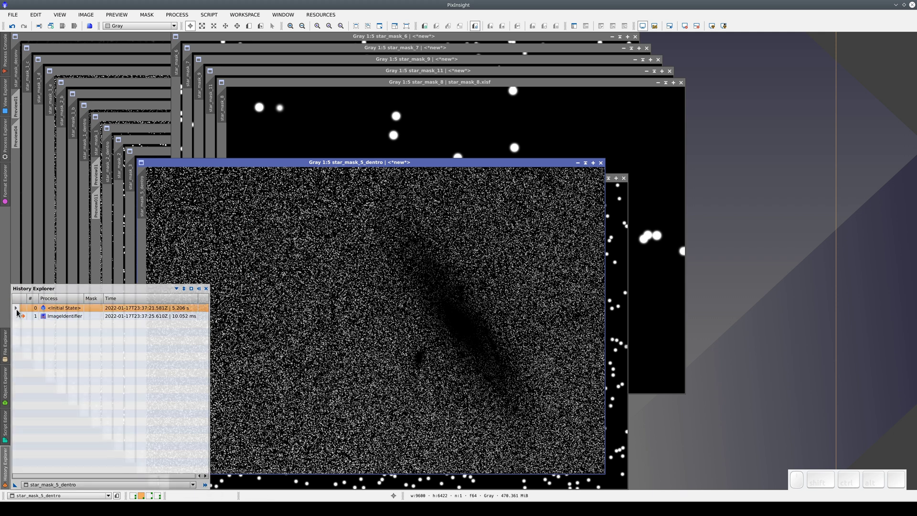
- Expand star_mask_5_dentro's Initial State, then return to the H image workspace
{"action": "left_click", "coordinate": [22, 312]}
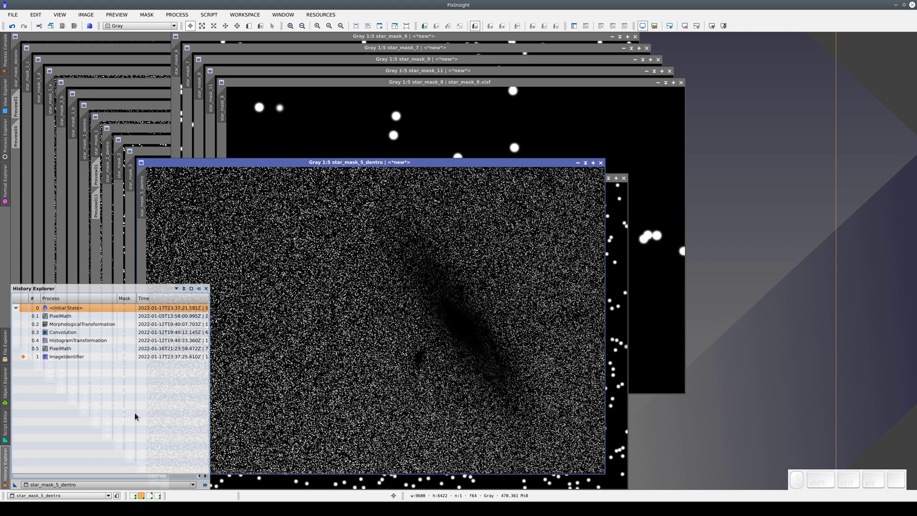
{"action": "left_click", "coordinate": [160, 497]}
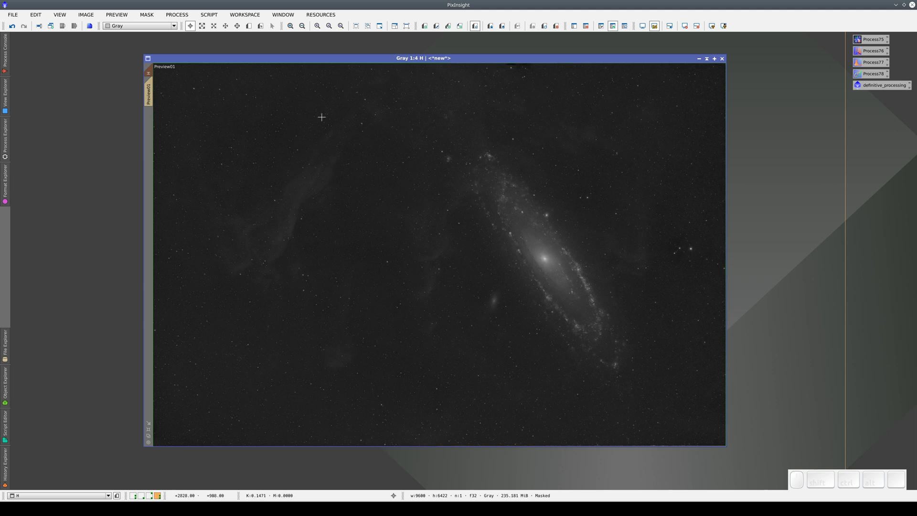
- Load the H image's history and view its first PixelMath step, $T - (R - med(R)) * .30
{"action": "right_click", "coordinate": [323, 119]}
{"action": "left_click", "coordinate": [344, 192]}
{"action": "left_click", "coordinate": [21, 312]}
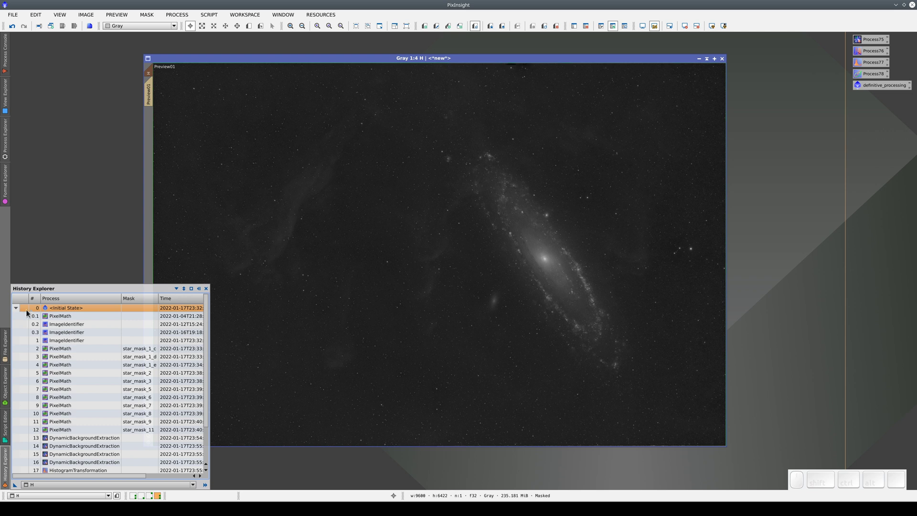
{"action": "left_click", "coordinate": [63, 320]}
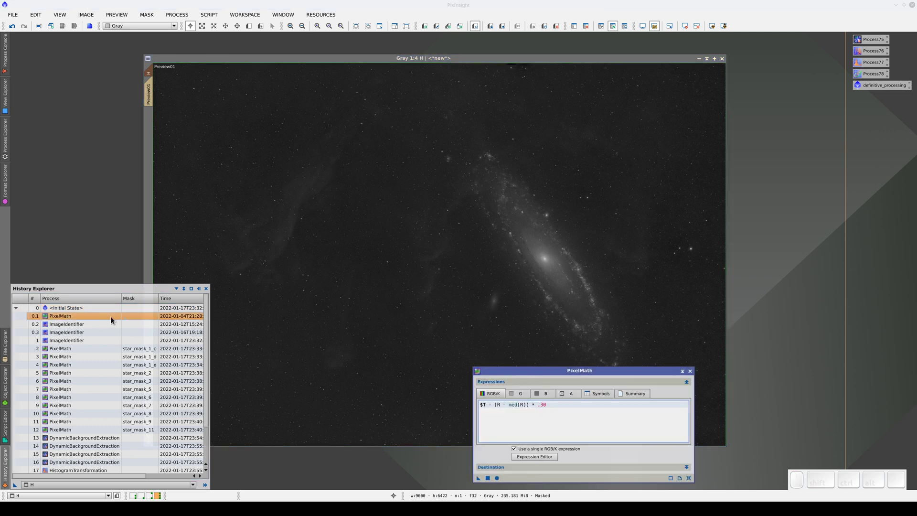
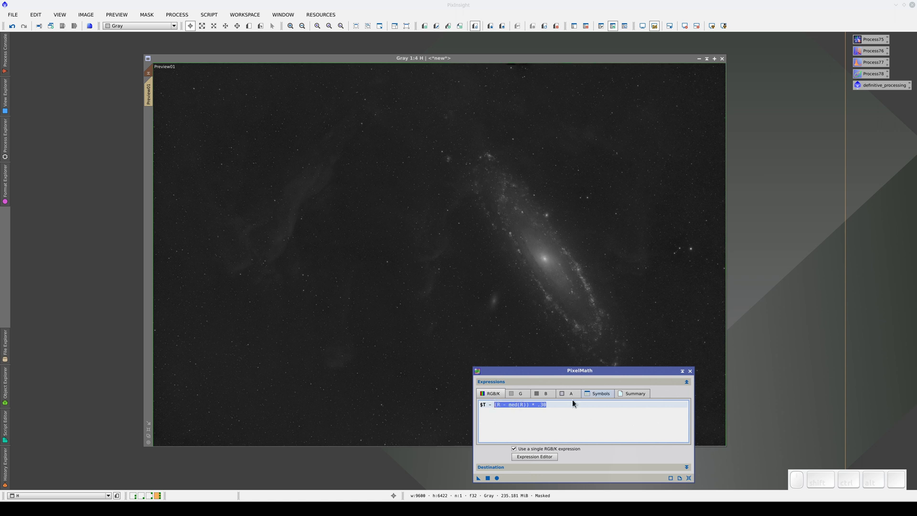
{"action": "left_click", "coordinate": [694, 374]}
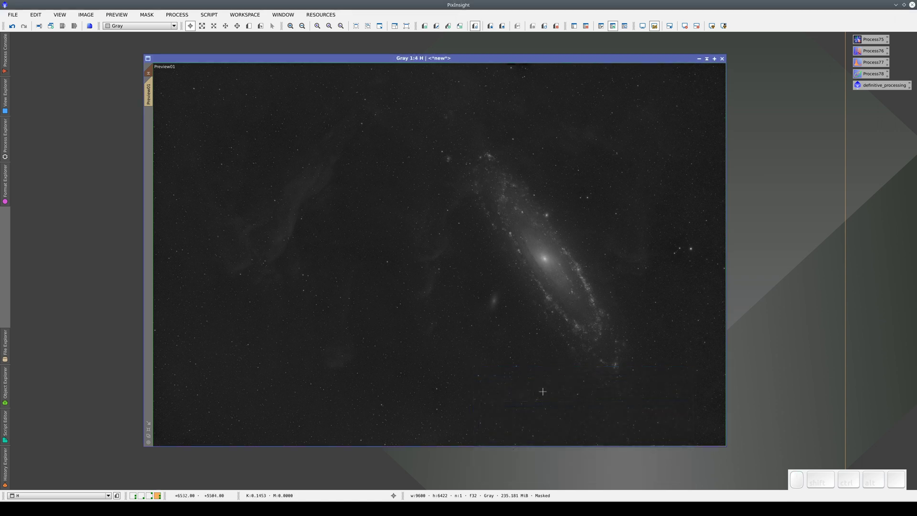
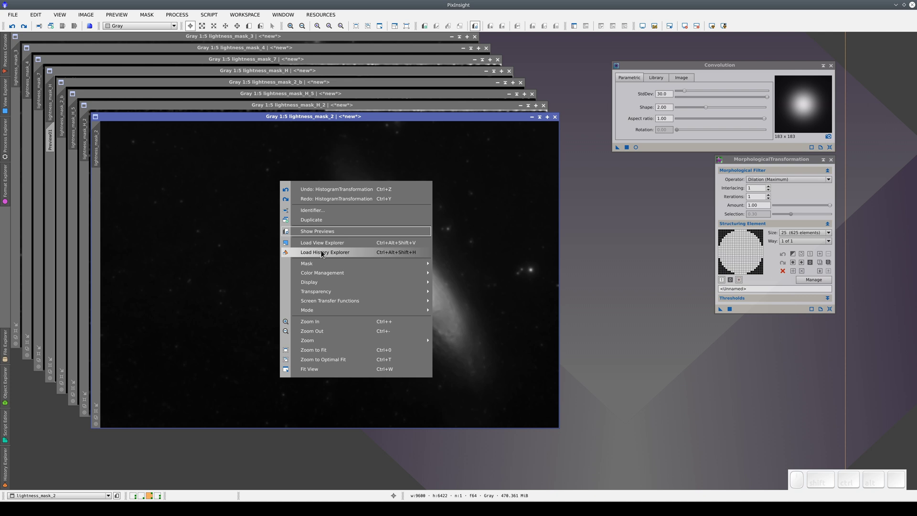
- Preview lightness_mask_2 at each earlier history state, then restore its latest HistogramTransformation state
{"action": "left_click", "coordinate": [324, 252]}
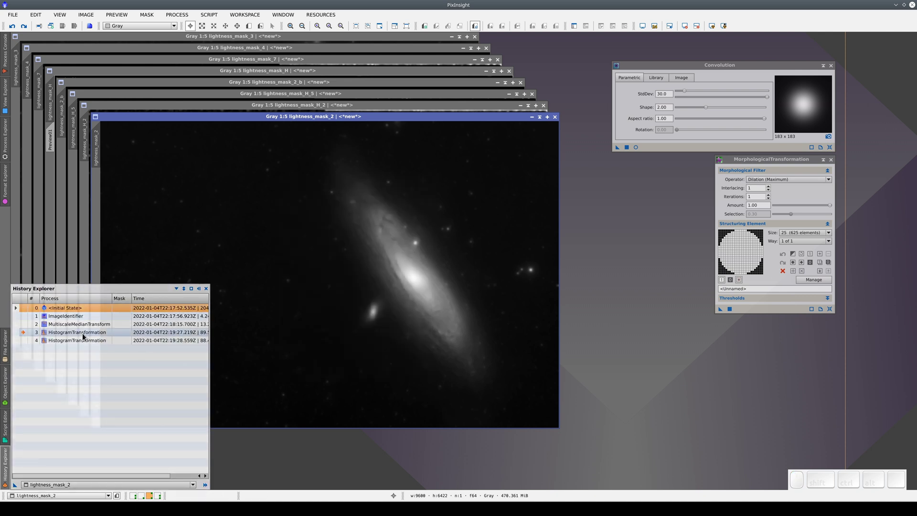
{"action": "left_click", "coordinate": [28, 326]}
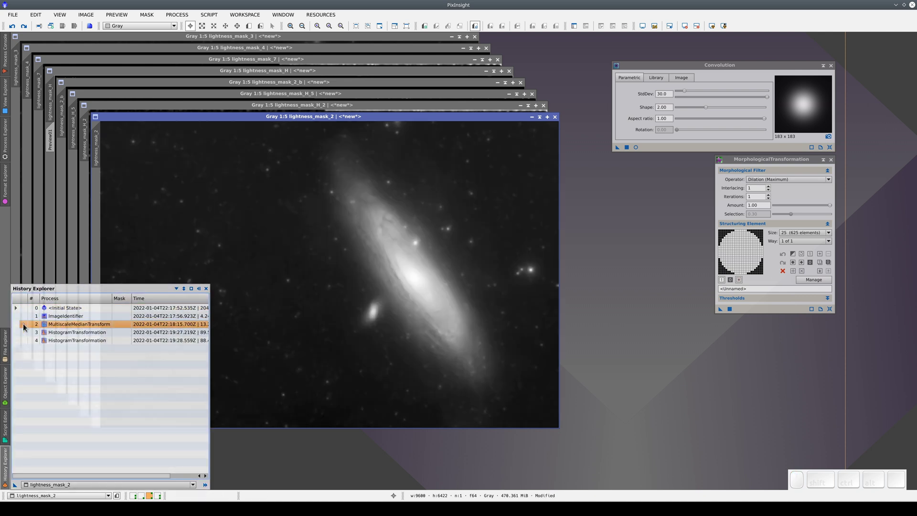
{"action": "left_click", "coordinate": [27, 318]}
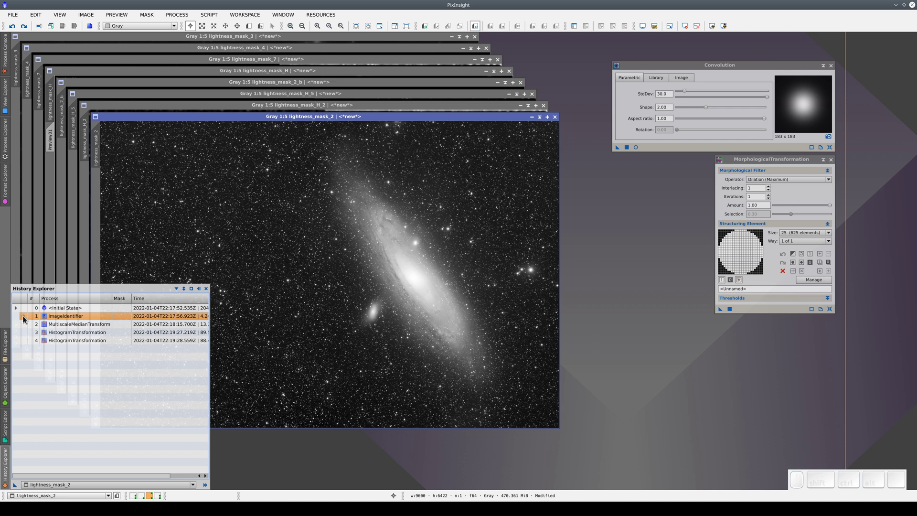
{"action": "left_click", "coordinate": [28, 309]}
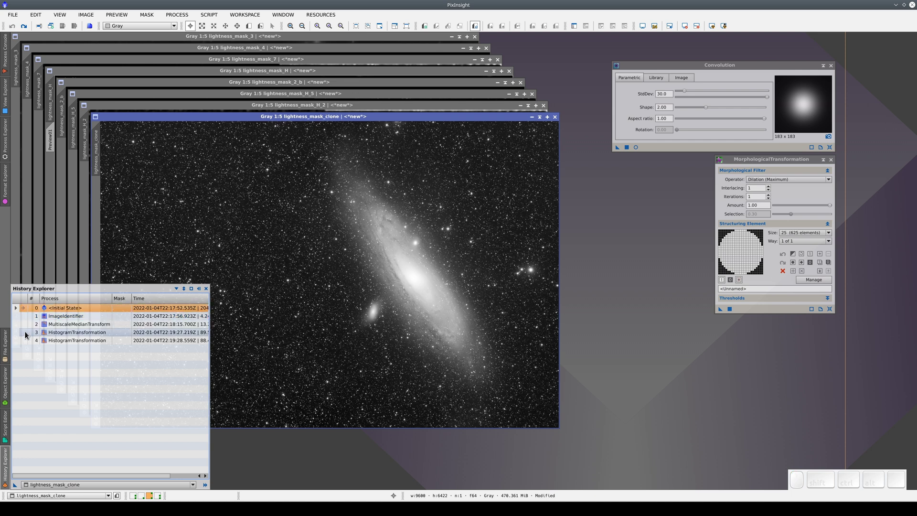
{"action": "left_click", "coordinate": [29, 343]}
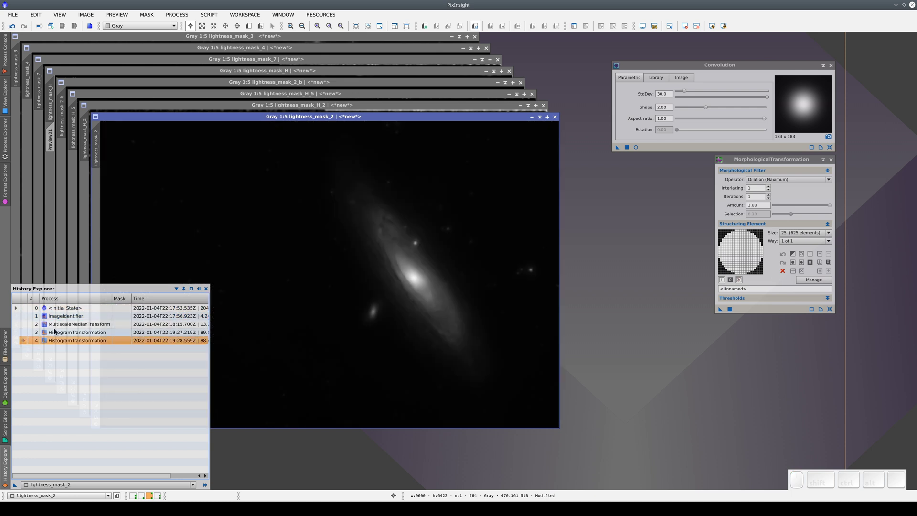
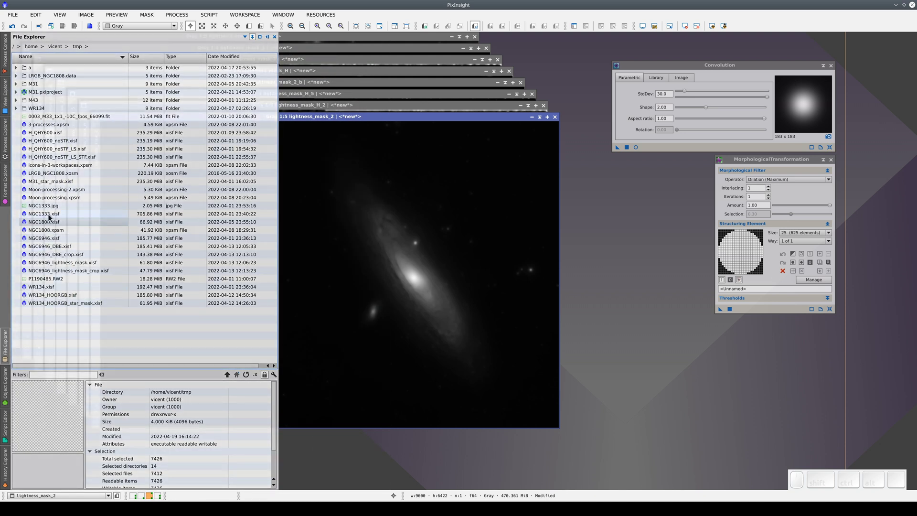
- Expand M31.pxiproject, inspect project.xosm and scroll through the project.data block files
{"action": "left_click", "coordinate": [42, 96]}
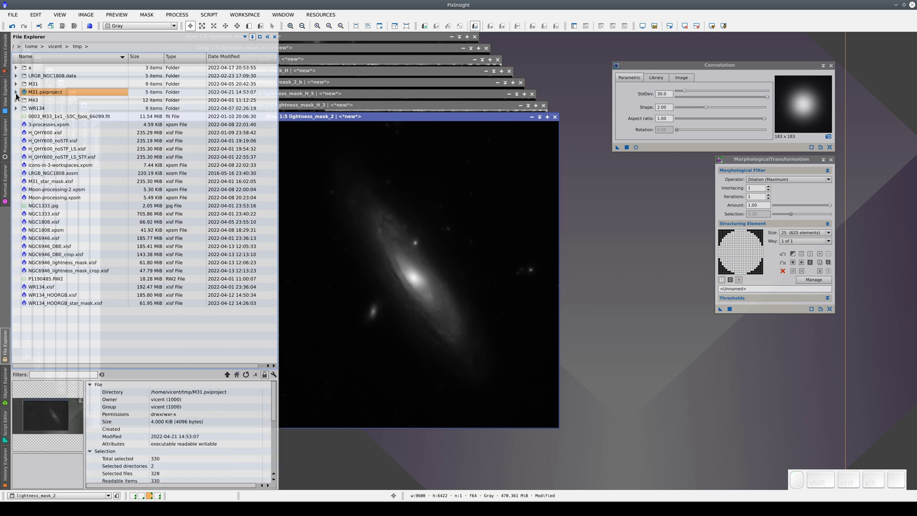
{"action": "left_click", "coordinate": [20, 96]}
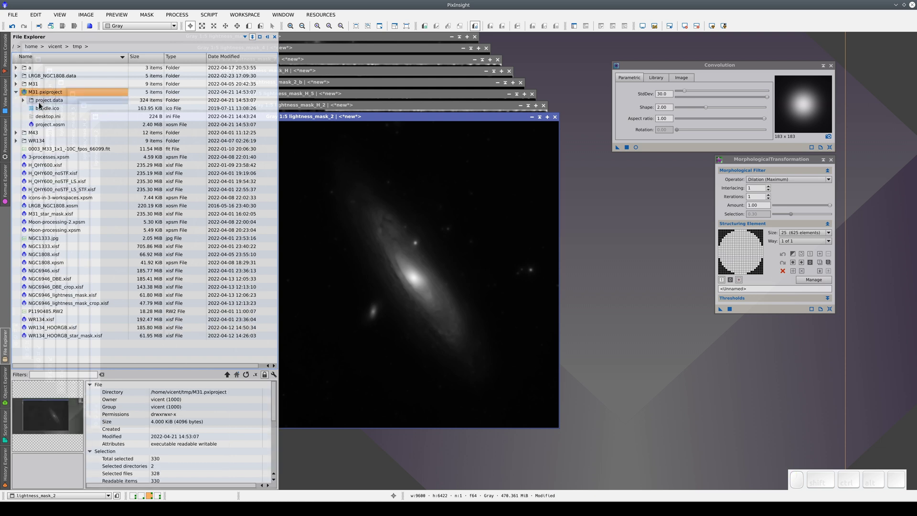
{"action": "left_click", "coordinate": [50, 129]}
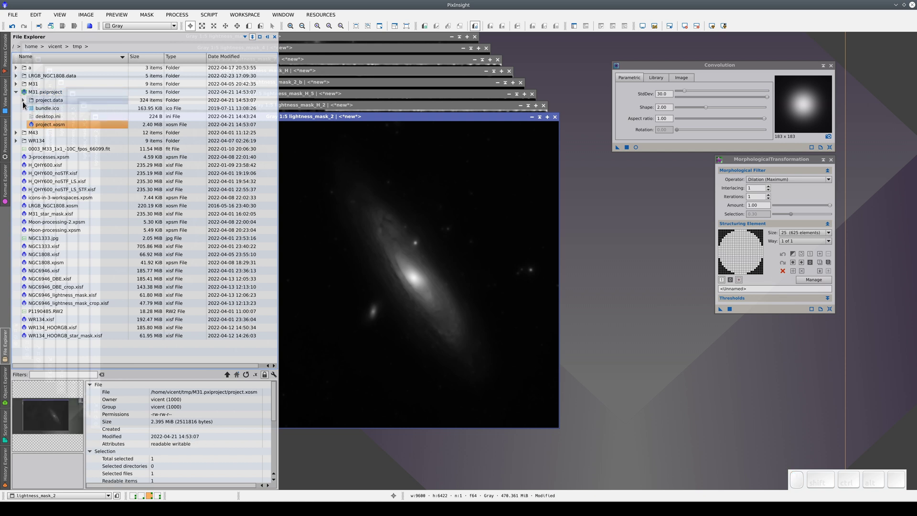
{"action": "left_click", "coordinate": [27, 104]}
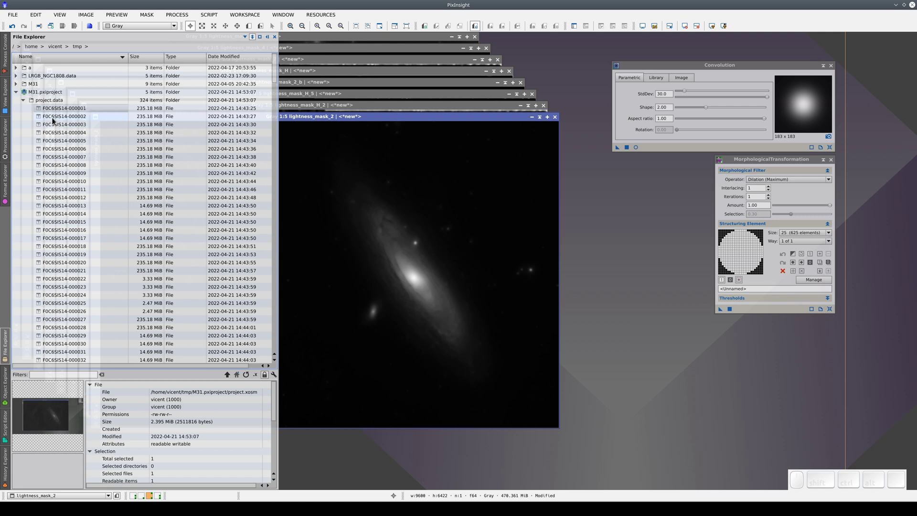
{"action": "middle_click", "coordinate": [90, 256]}
{"action": "scroll", "scroll_direction": "down", "scroll_amount": 3}
{"action": "middle_click", "coordinate": [91, 259]}
{"action": "scroll", "scroll_direction": "up", "scroll_amount": 3}
{"action": "middle_click", "coordinate": [91, 259]}
{"action": "scroll", "scroll_direction": "up", "scroll_amount": 3}
- Collapse the M31 bundle back to the tmp folder and select LRGB_NGC1808.xosm
{"action": "left_click", "coordinate": [27, 103]}
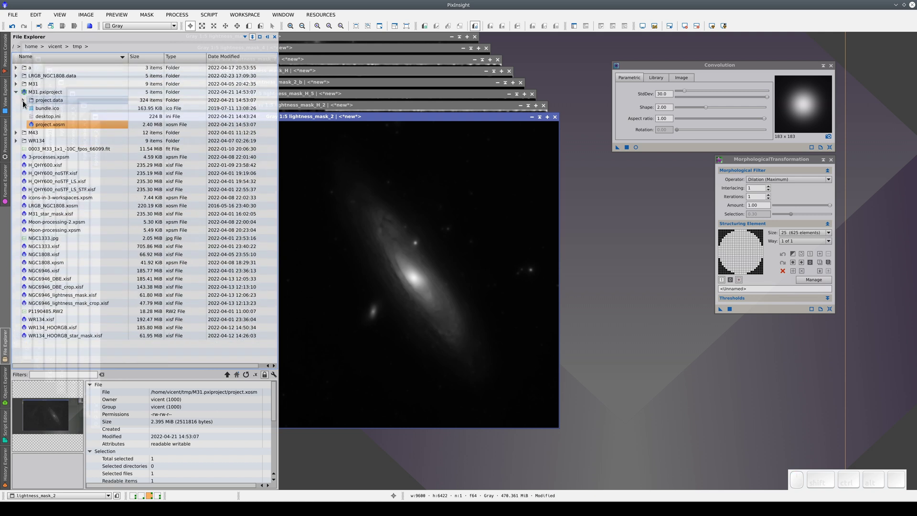
{"action": "left_click", "coordinate": [20, 95]}
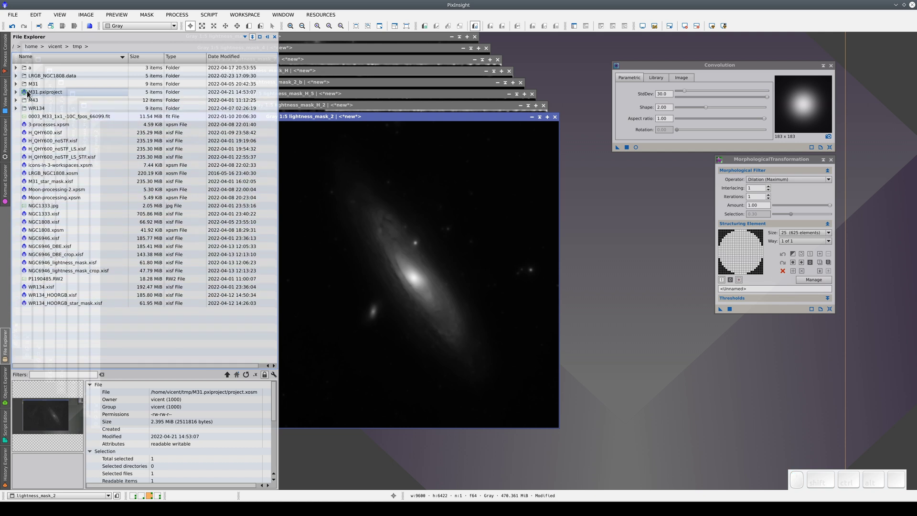
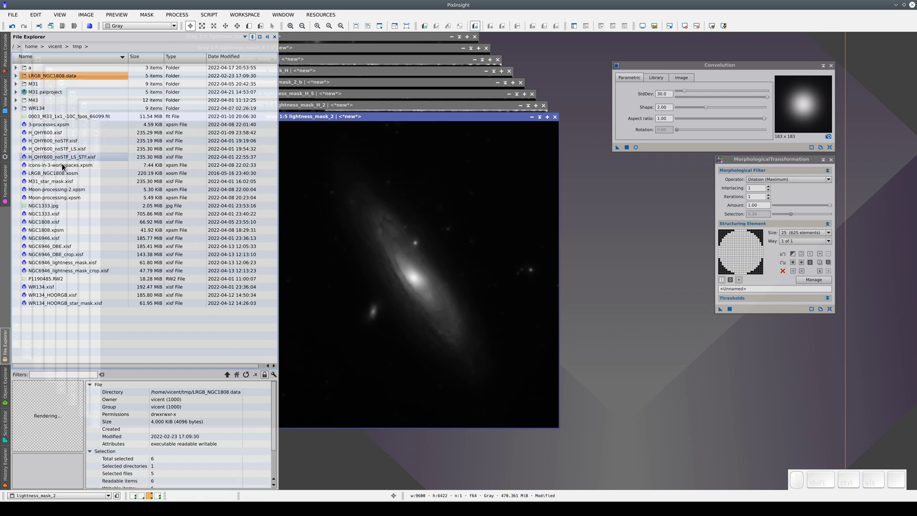
{"action": "left_click", "coordinate": [76, 177]}
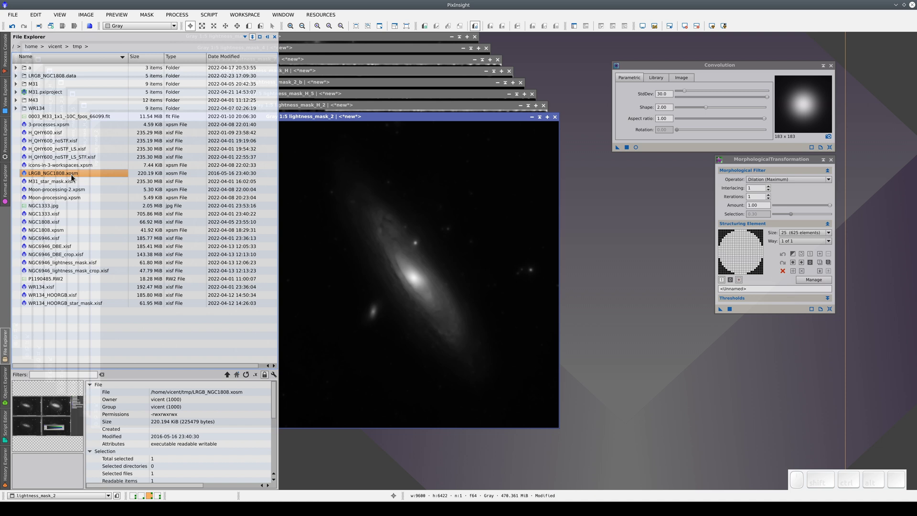
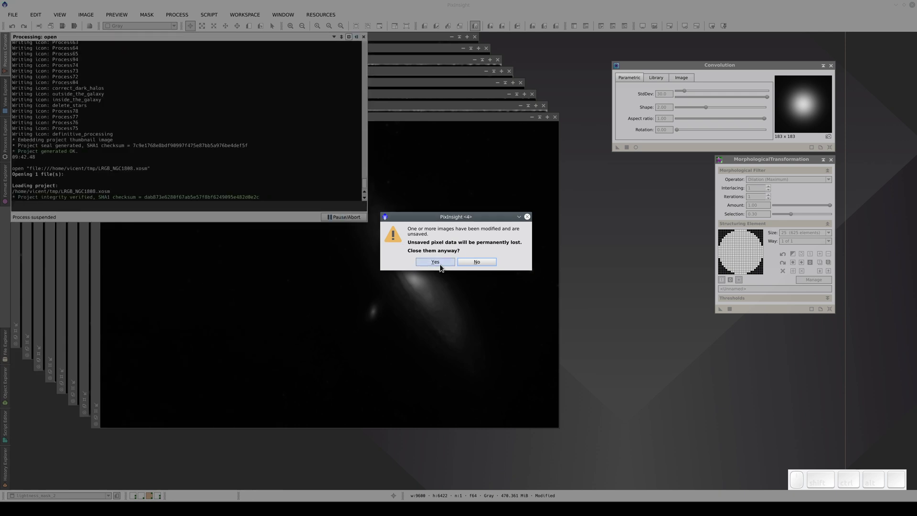
- Confirm Yes in the unsaved-images warning so LRGB_NGC1808.xosm loads
{"action": "left_click", "coordinate": [443, 266]}
{"action": "left_click", "coordinate": [444, 266]}
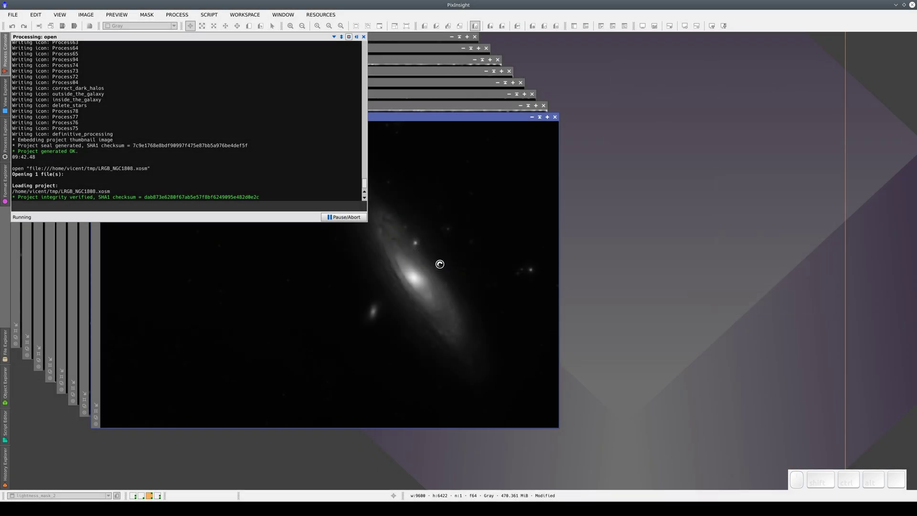